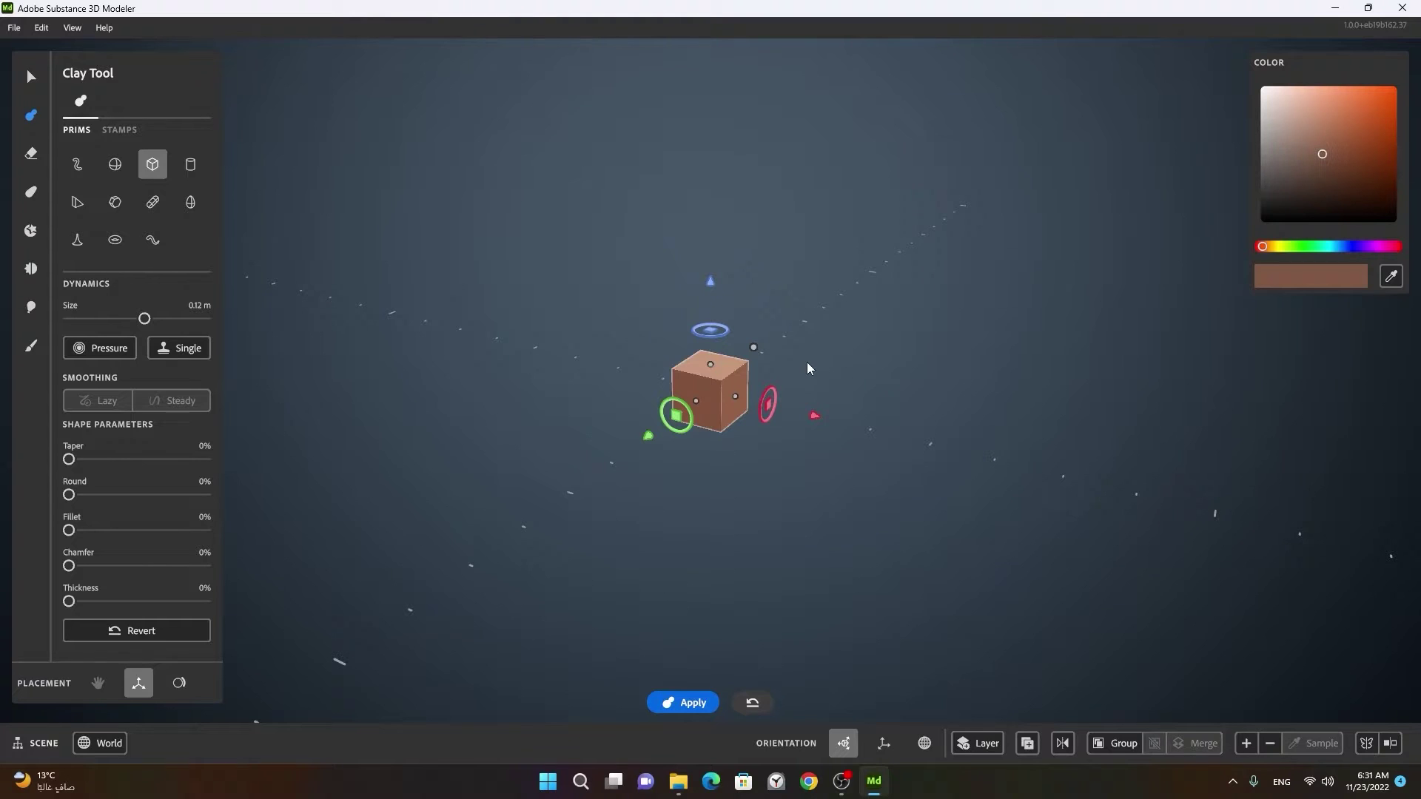
Select the brown cube preview and try its right-click actions while adjusting the view around it
click(813, 368)
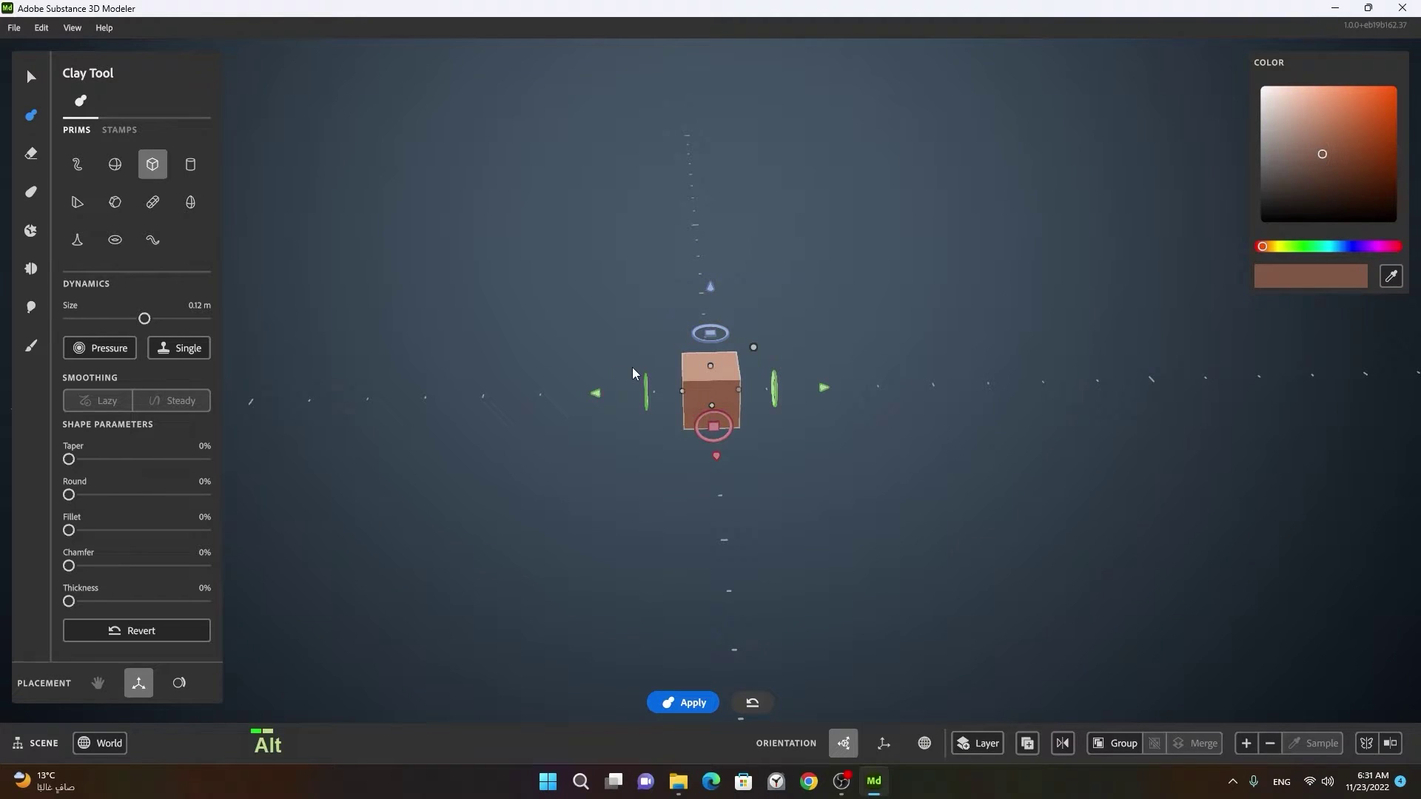
middle_click(737, 376)
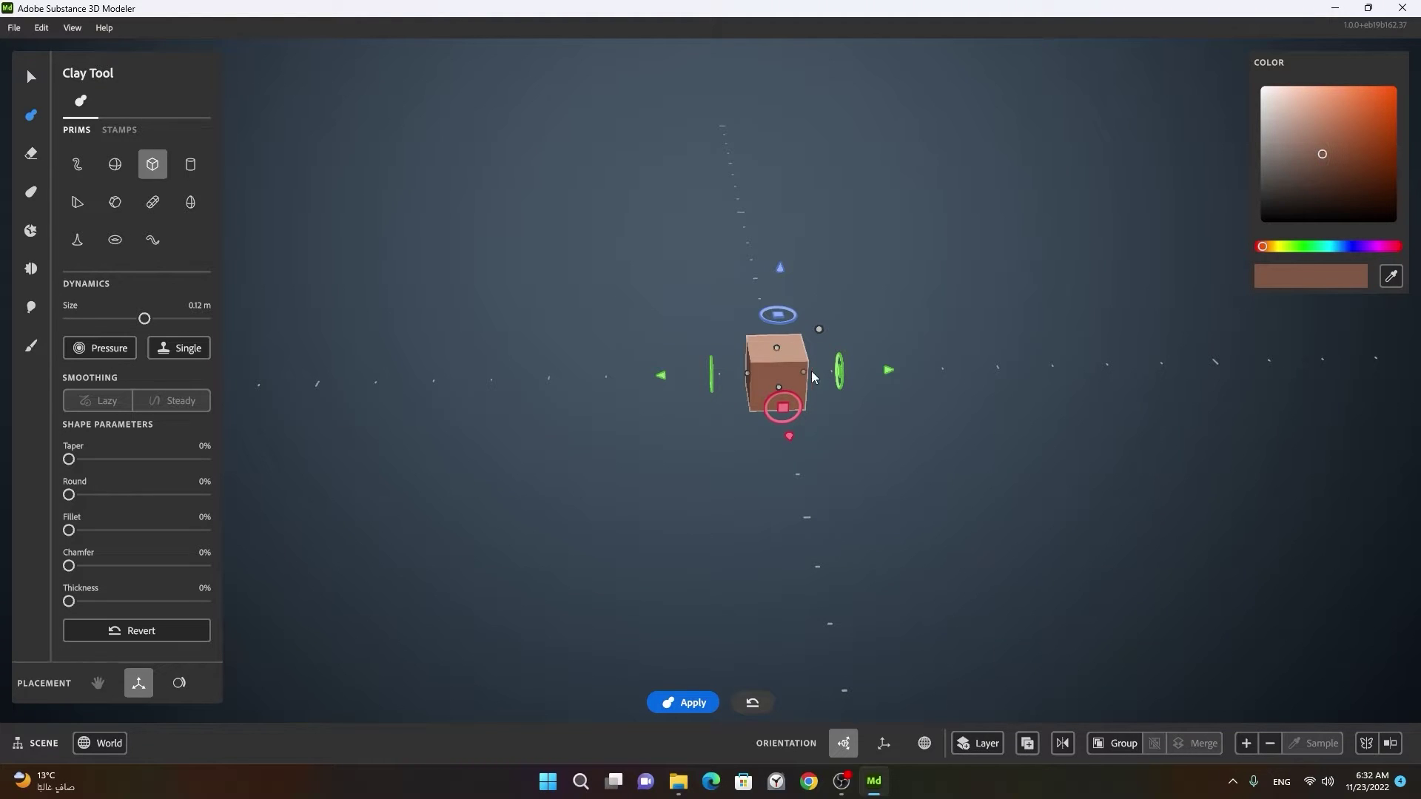
right_click(808, 371)
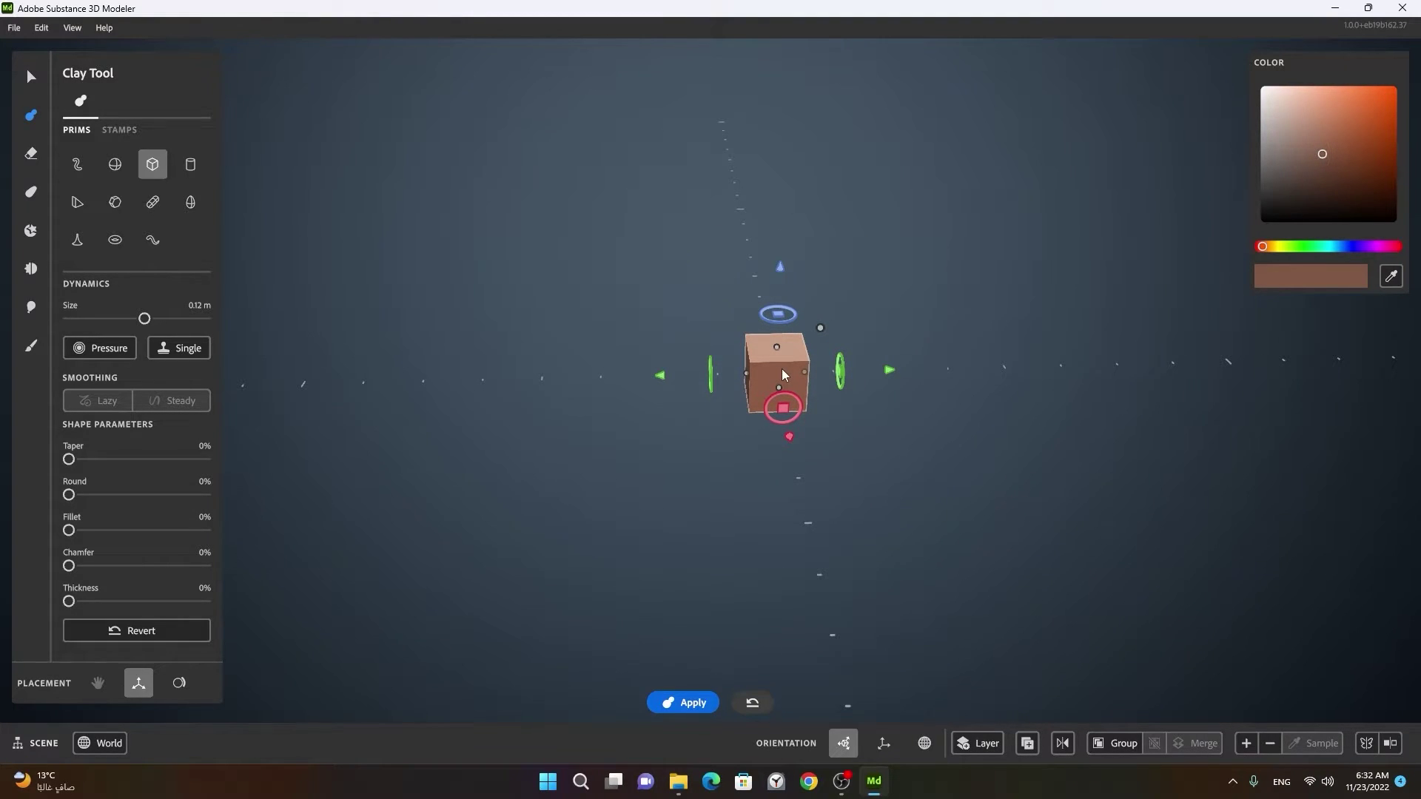
scroll(up, 3)
scroll(down, 3)
scroll(up, 3)
scroll(down, 3)
click(705, 487)
click(880, 371)
Orbit, pan and zoom the view so the brown cube sits aside in the viewport
right_click(892, 370)
middle_click(980, 398)
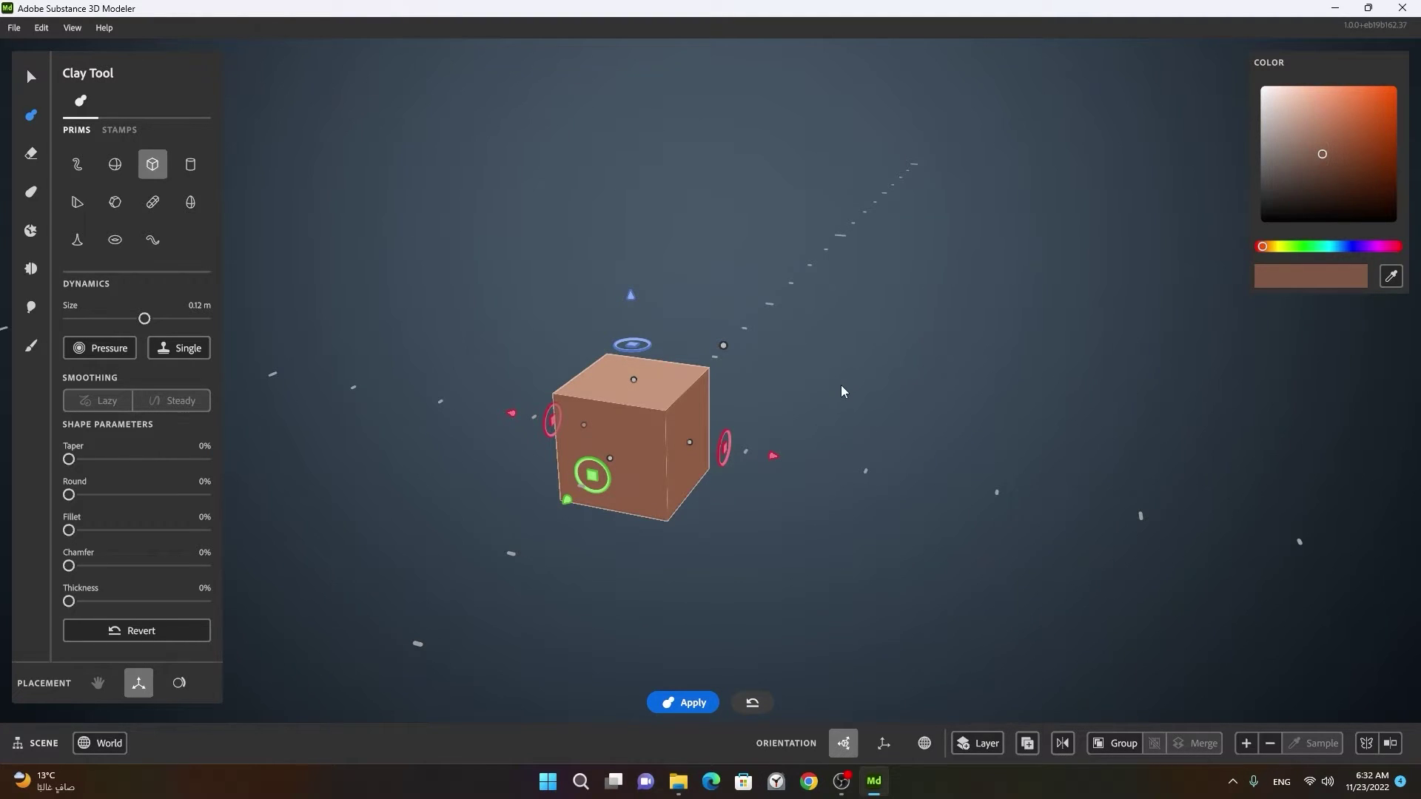
scroll(down, 3)
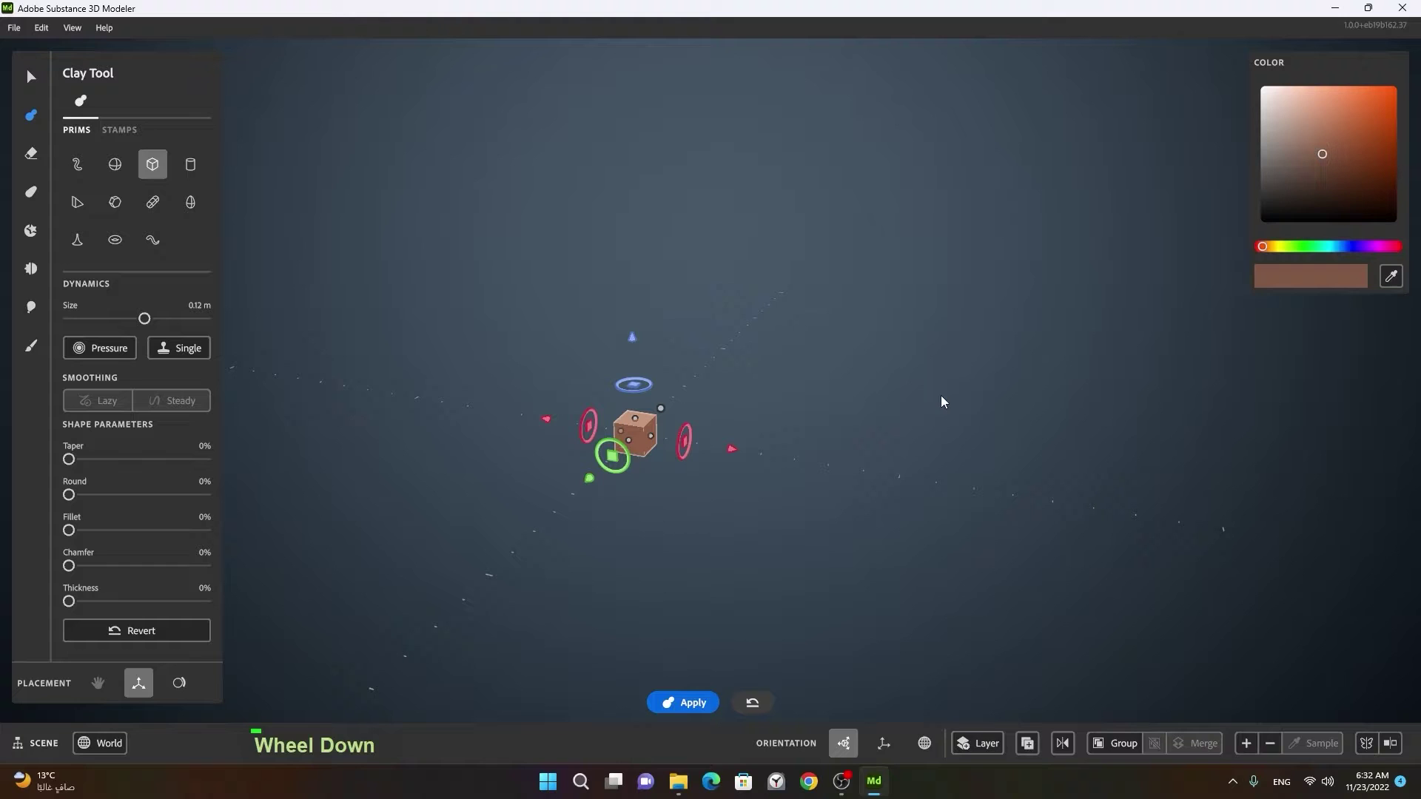
middle_click(946, 376)
scroll(up, 3)
scroll(down, 3)
middle_click(753, 438)
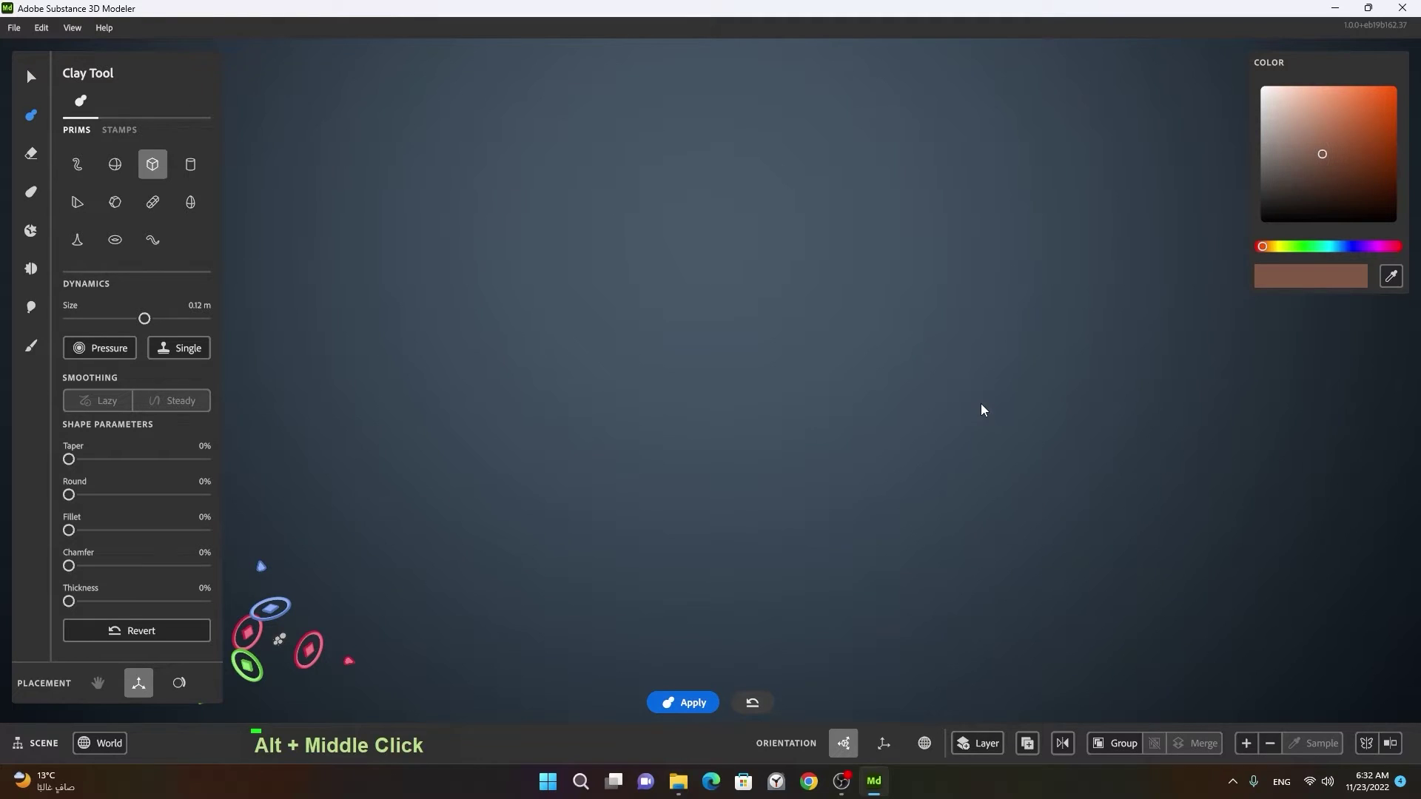
Frame the cube with the F shortcut and bring up its Actions list from the viewport
key(f)
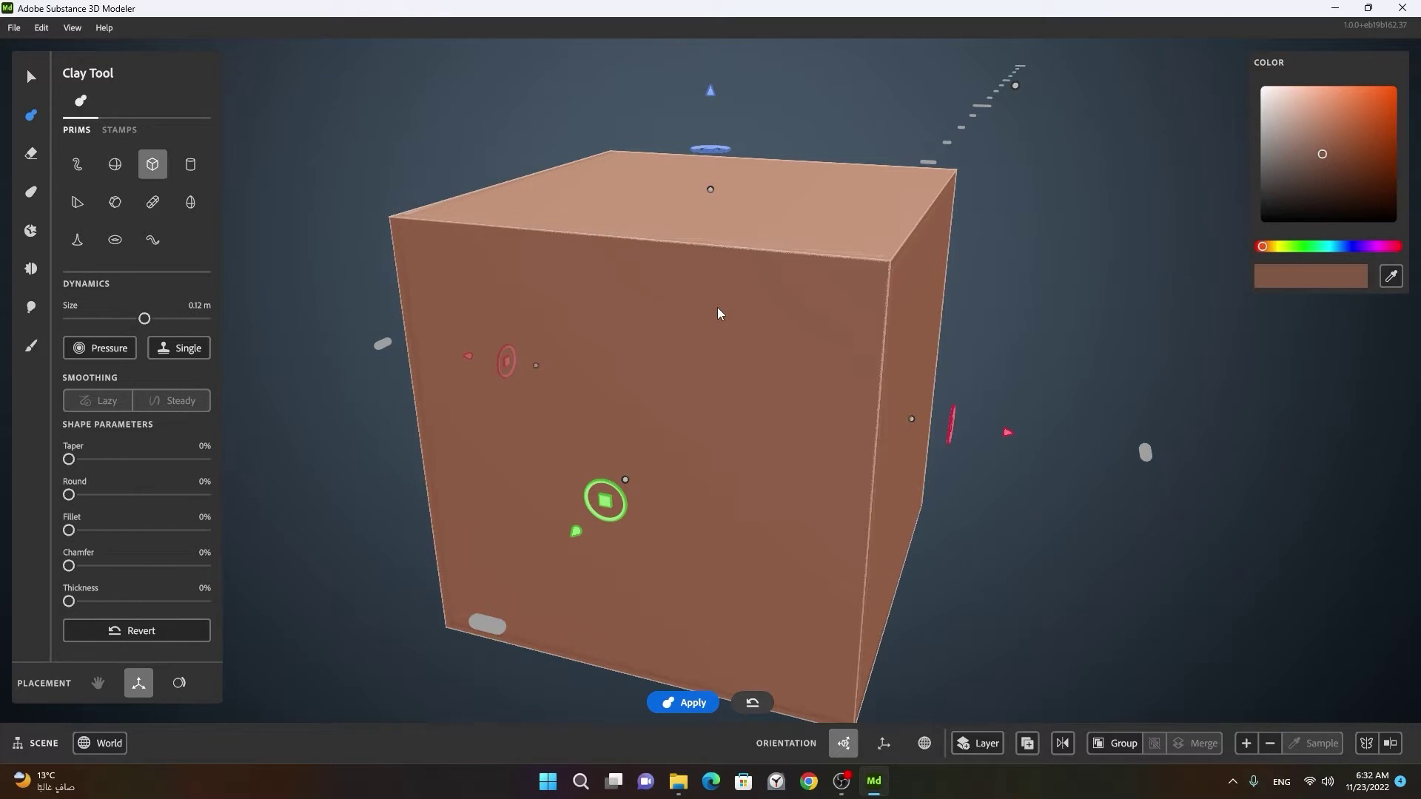
scroll(down, 3)
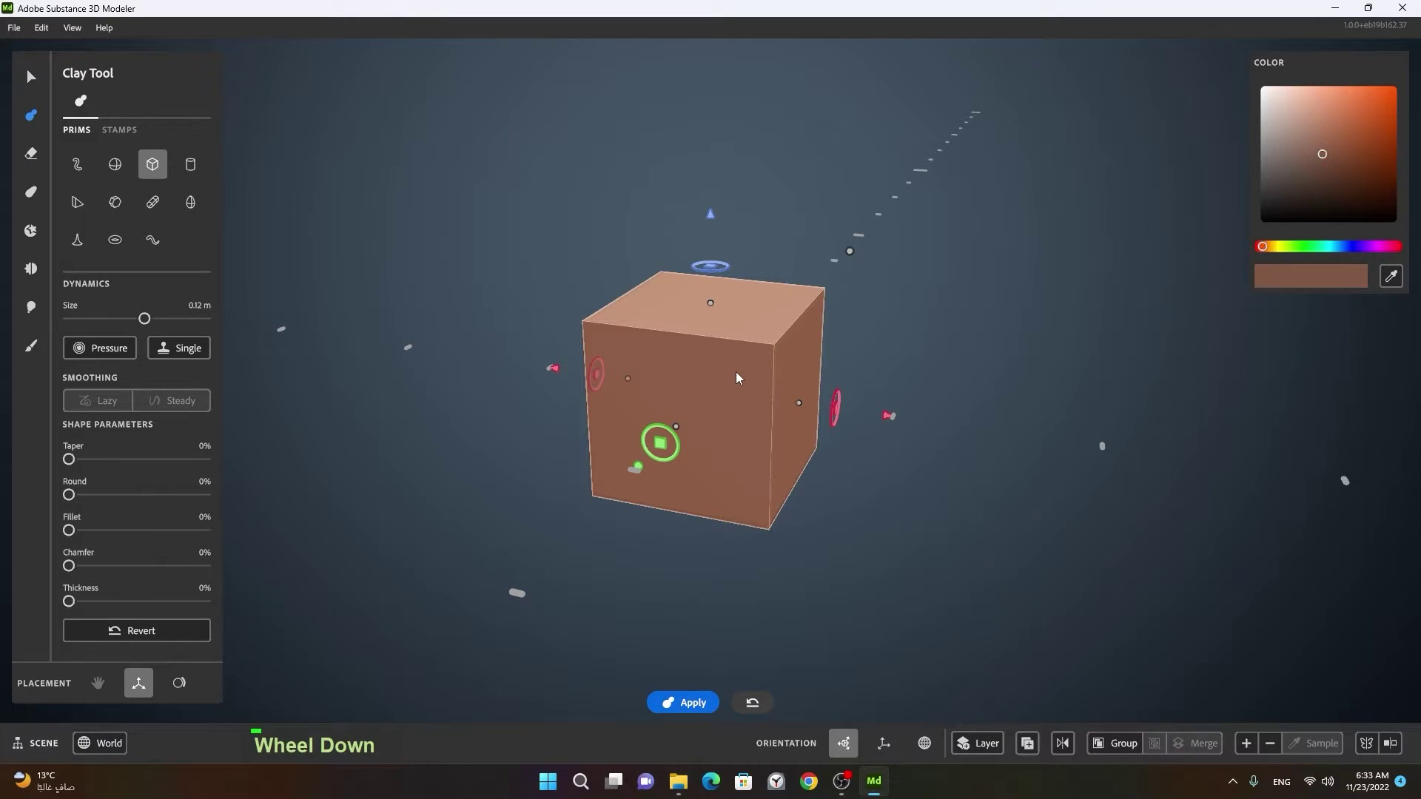
key(,)
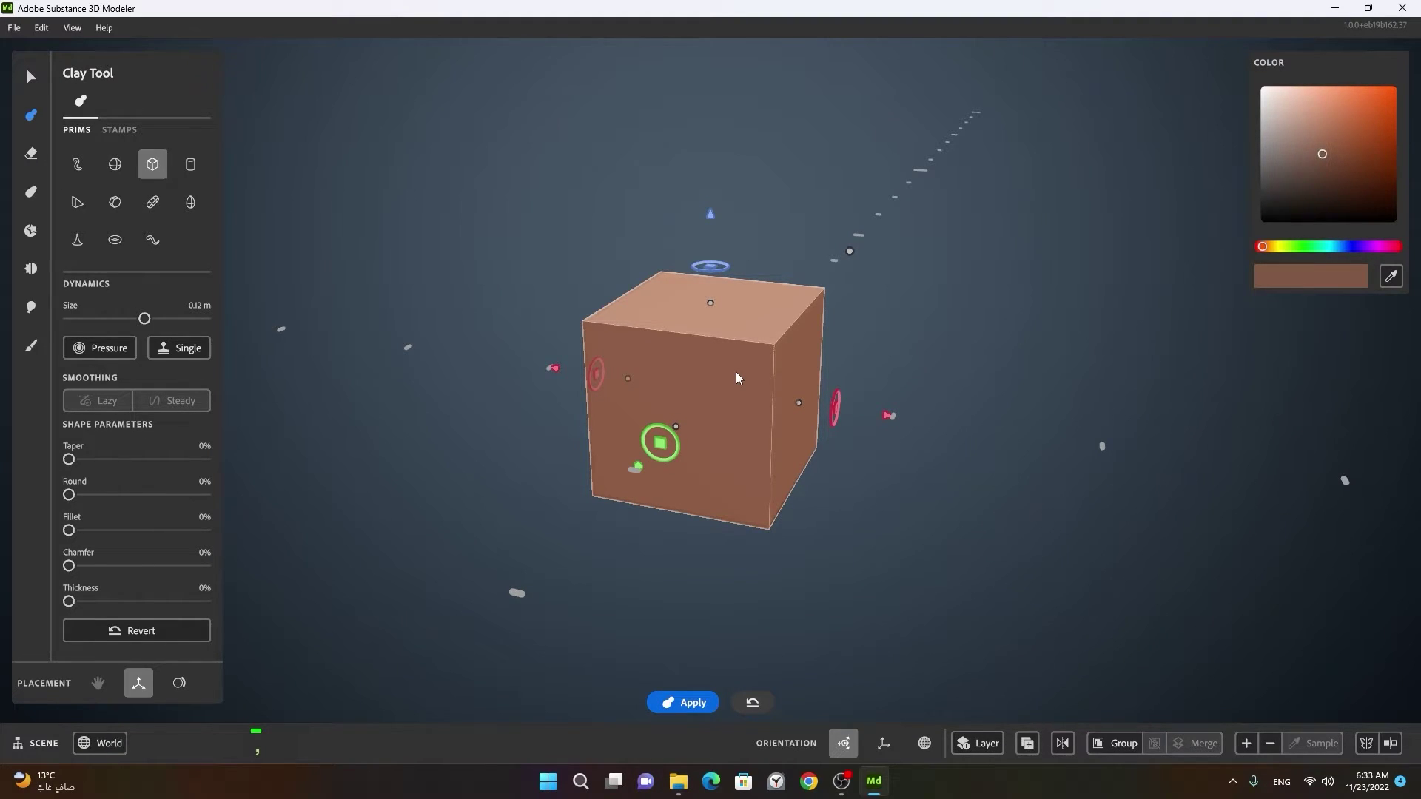
key(,)
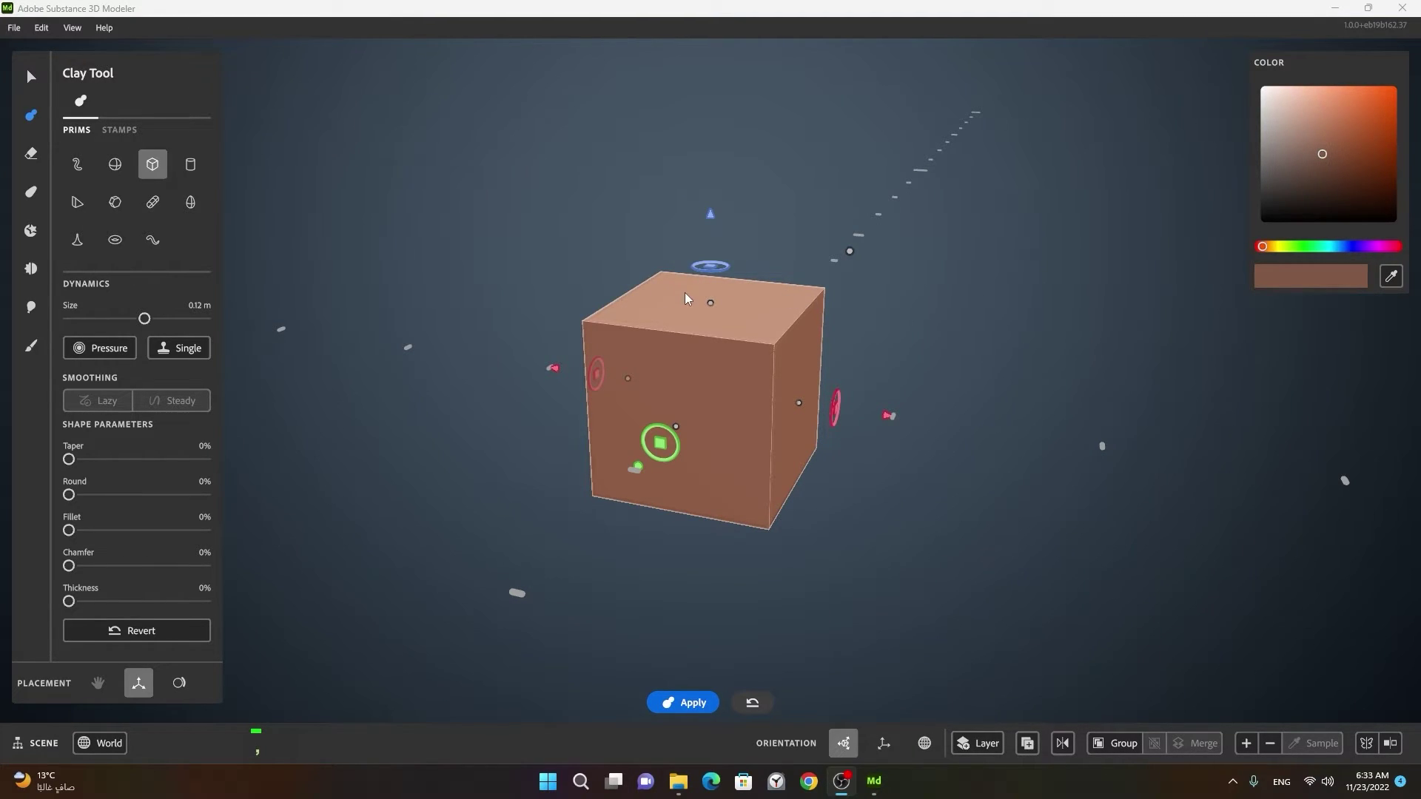
click(946, 325)
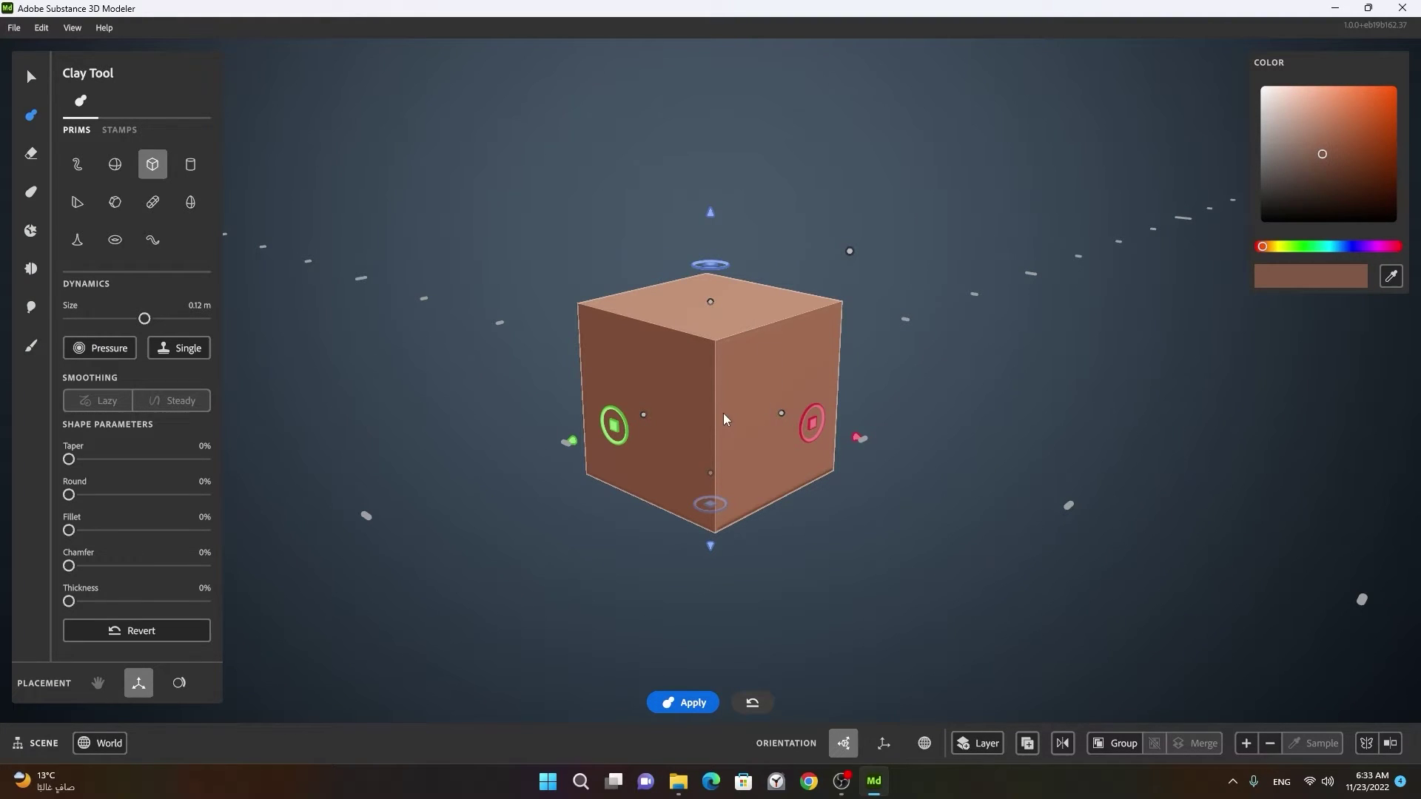
click(686, 409)
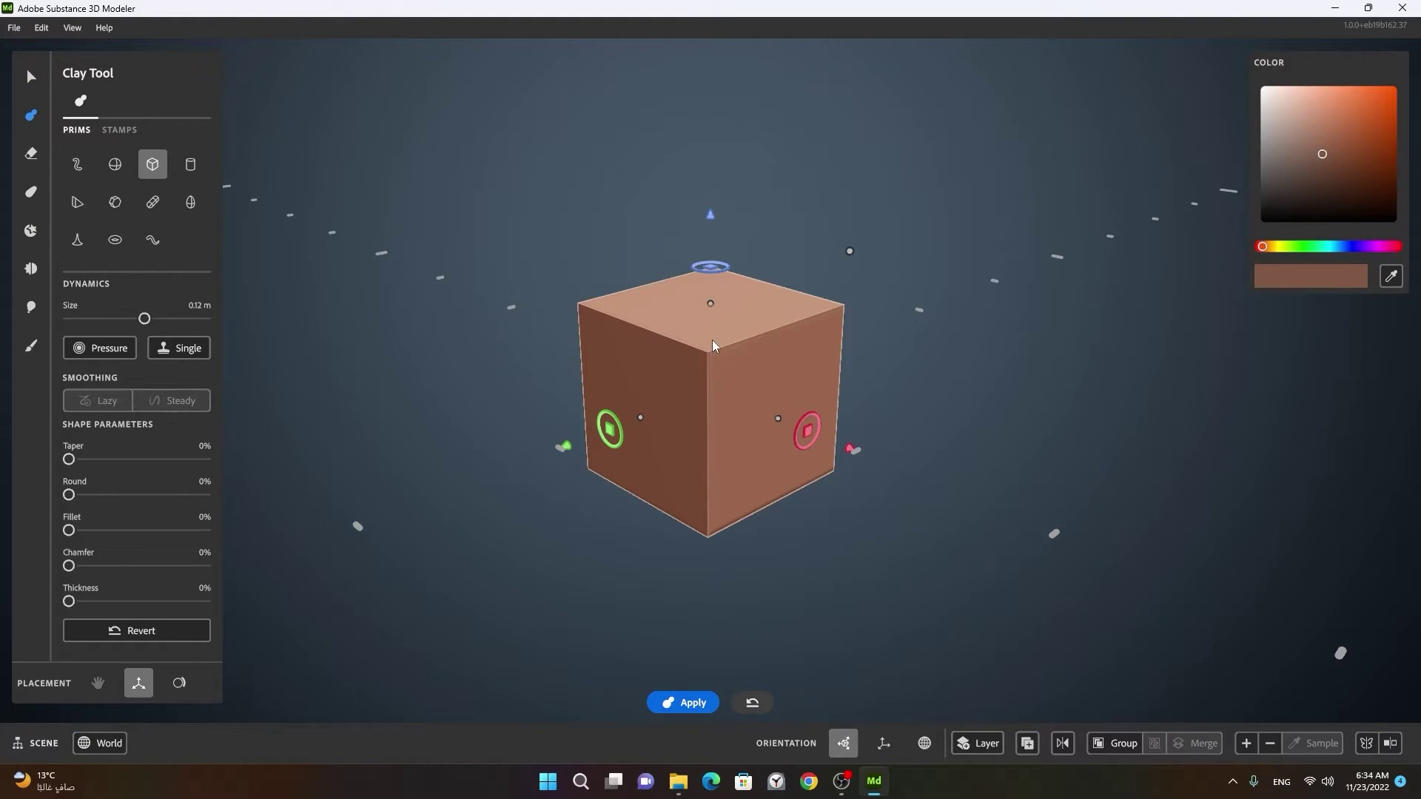
Place the brown clay cube at the centre of the scene with the Clay Tool cube primitive
right_click(736, 344)
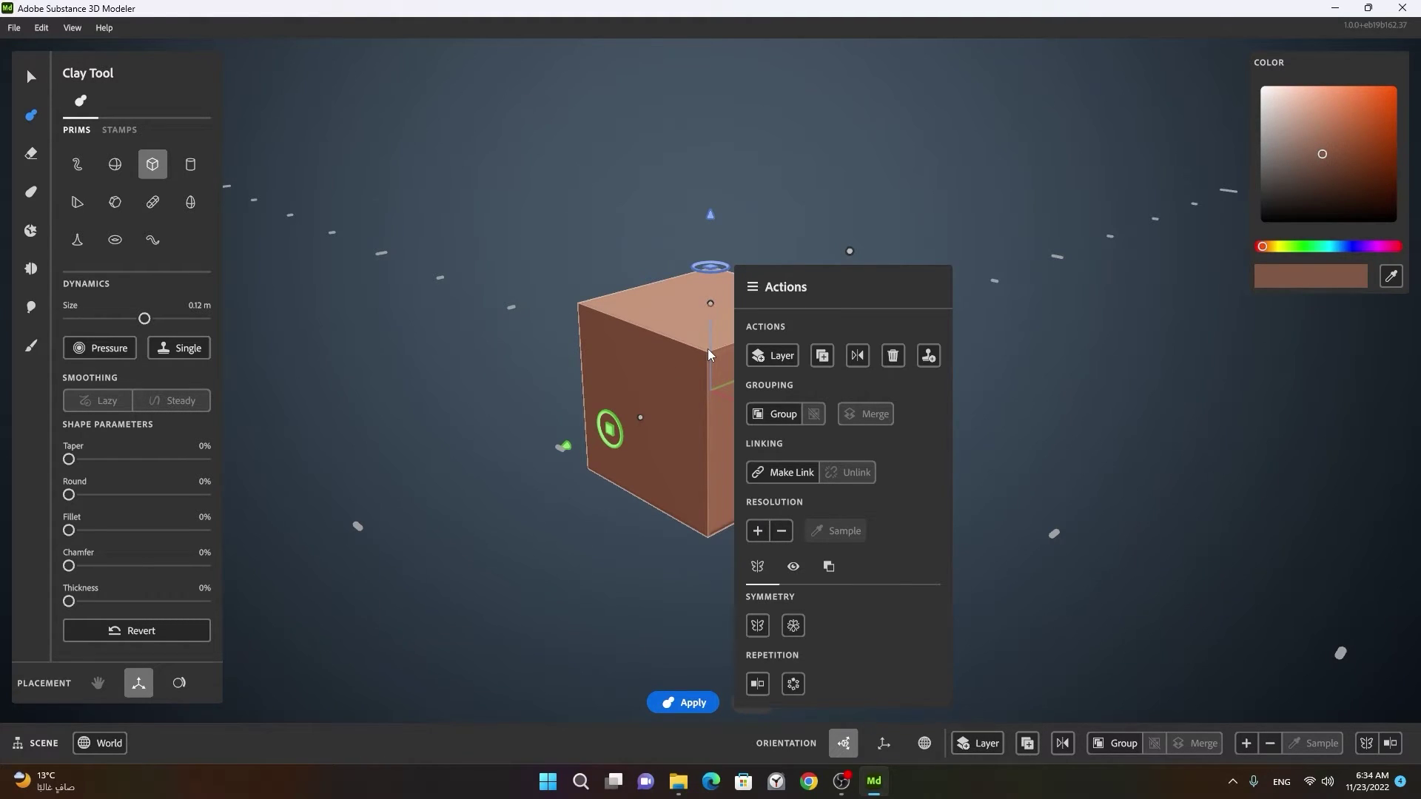
right_click(973, 203)
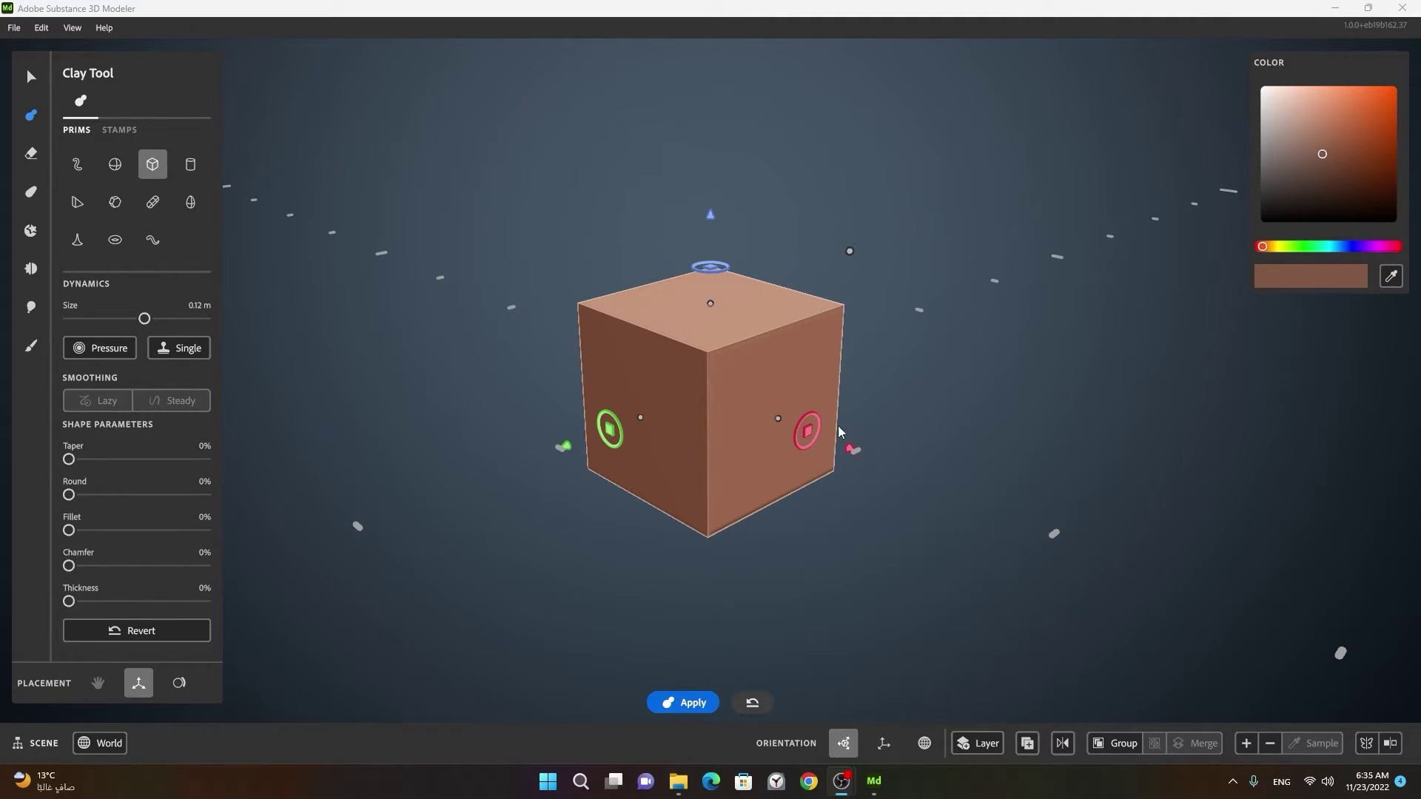
Place a green cube and two pink cubes beside the brown cube using the Color panel and Clay Tool
click(934, 464)
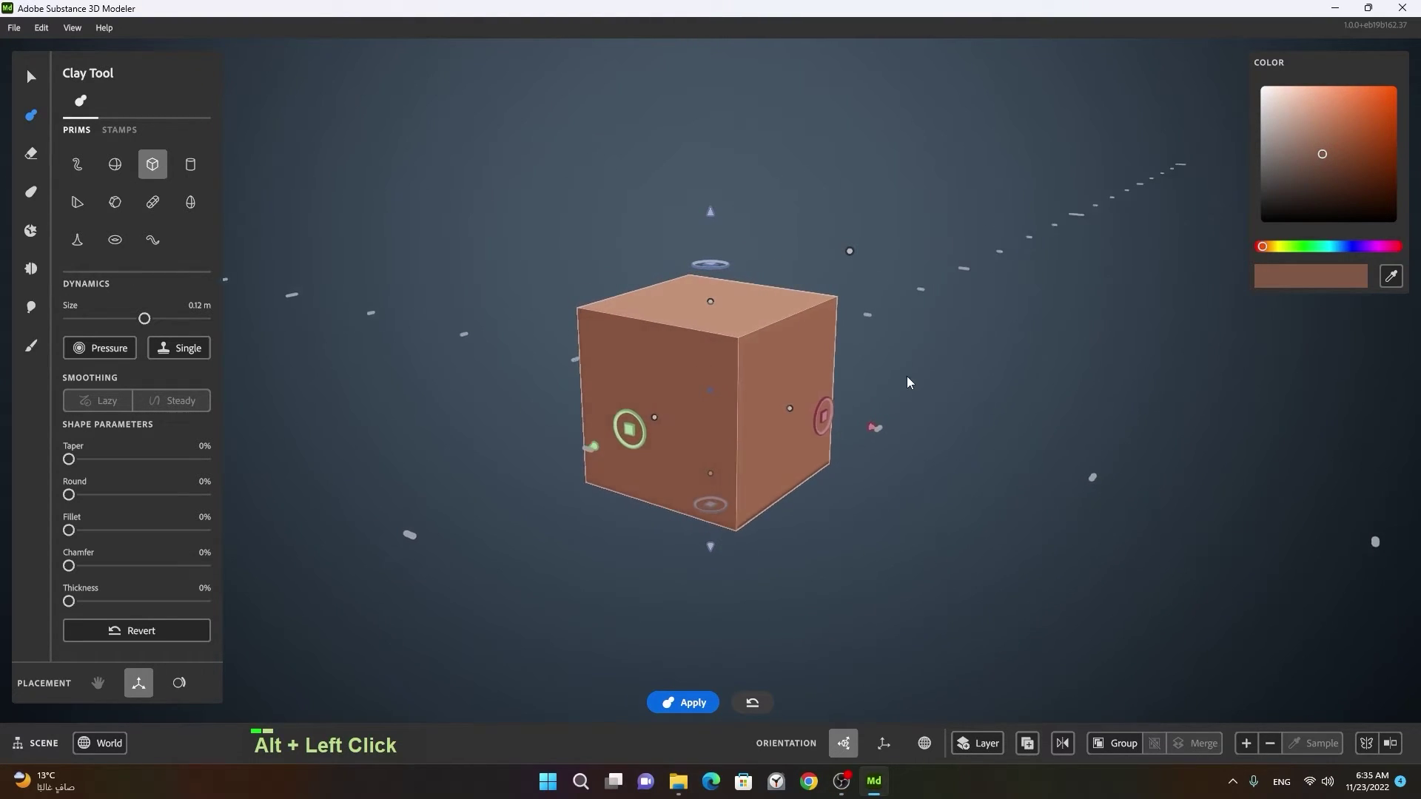
right_click(923, 394)
middle_click(867, 415)
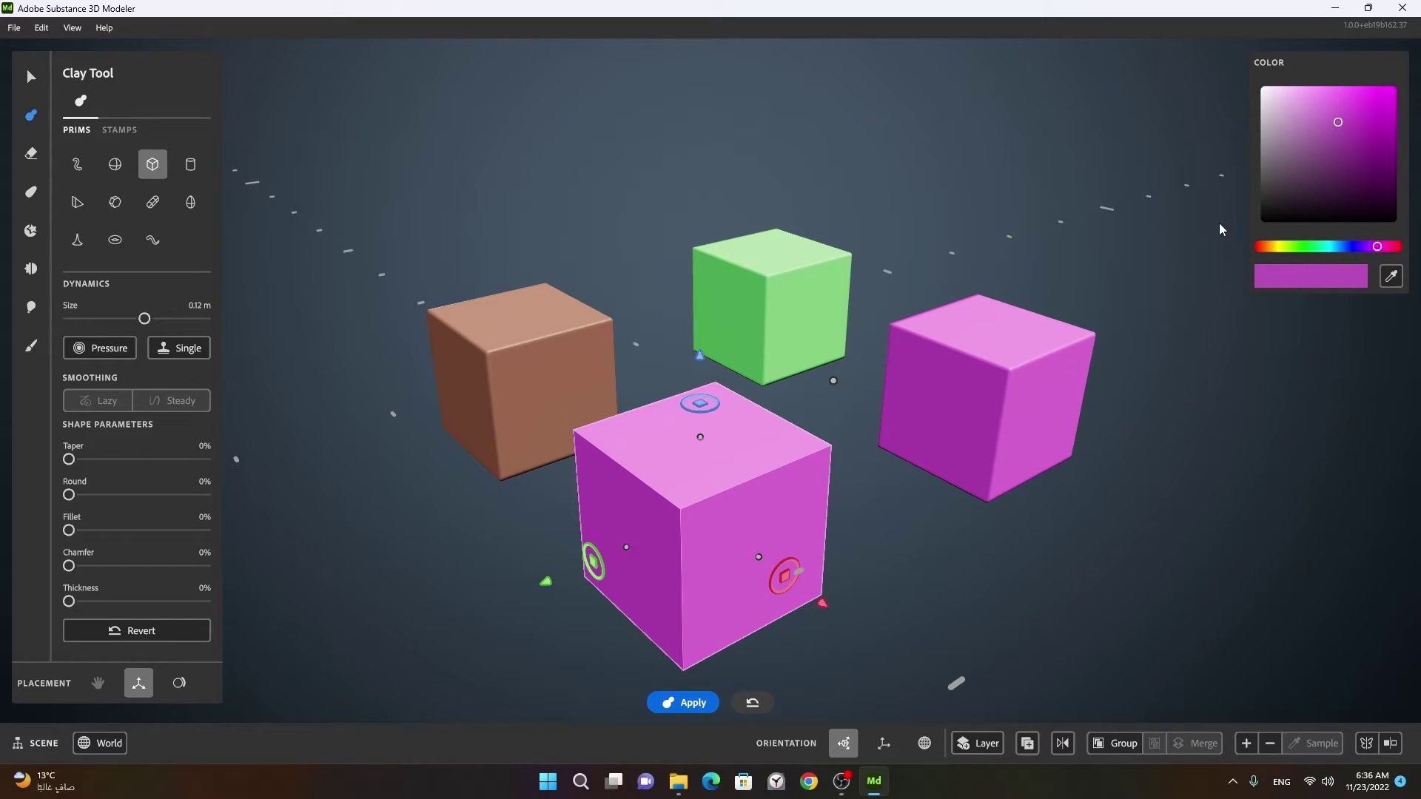
Bring up the File menu with the four coloured cubes framed in view
right_click(1134, 275)
middle_click(1023, 282)
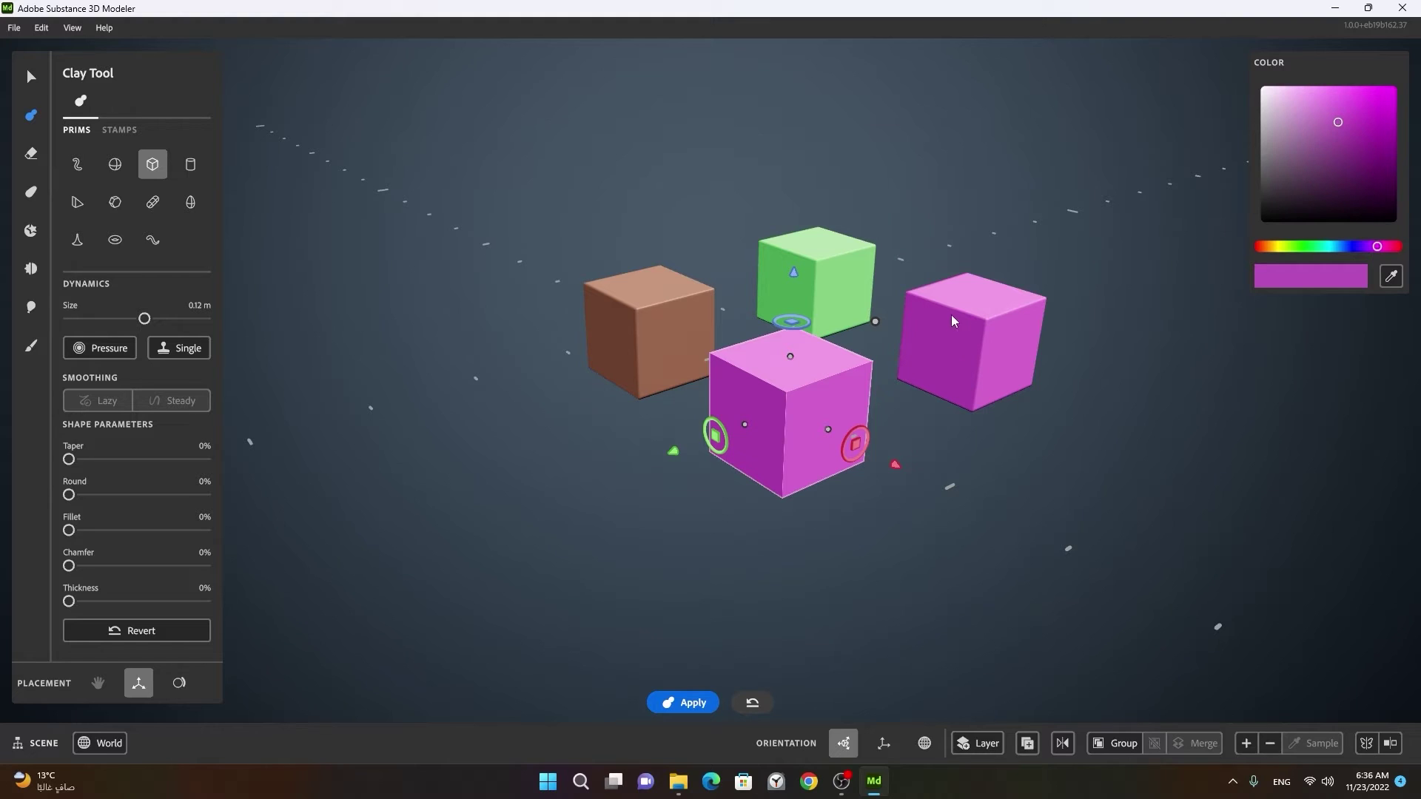
right_click(957, 321)
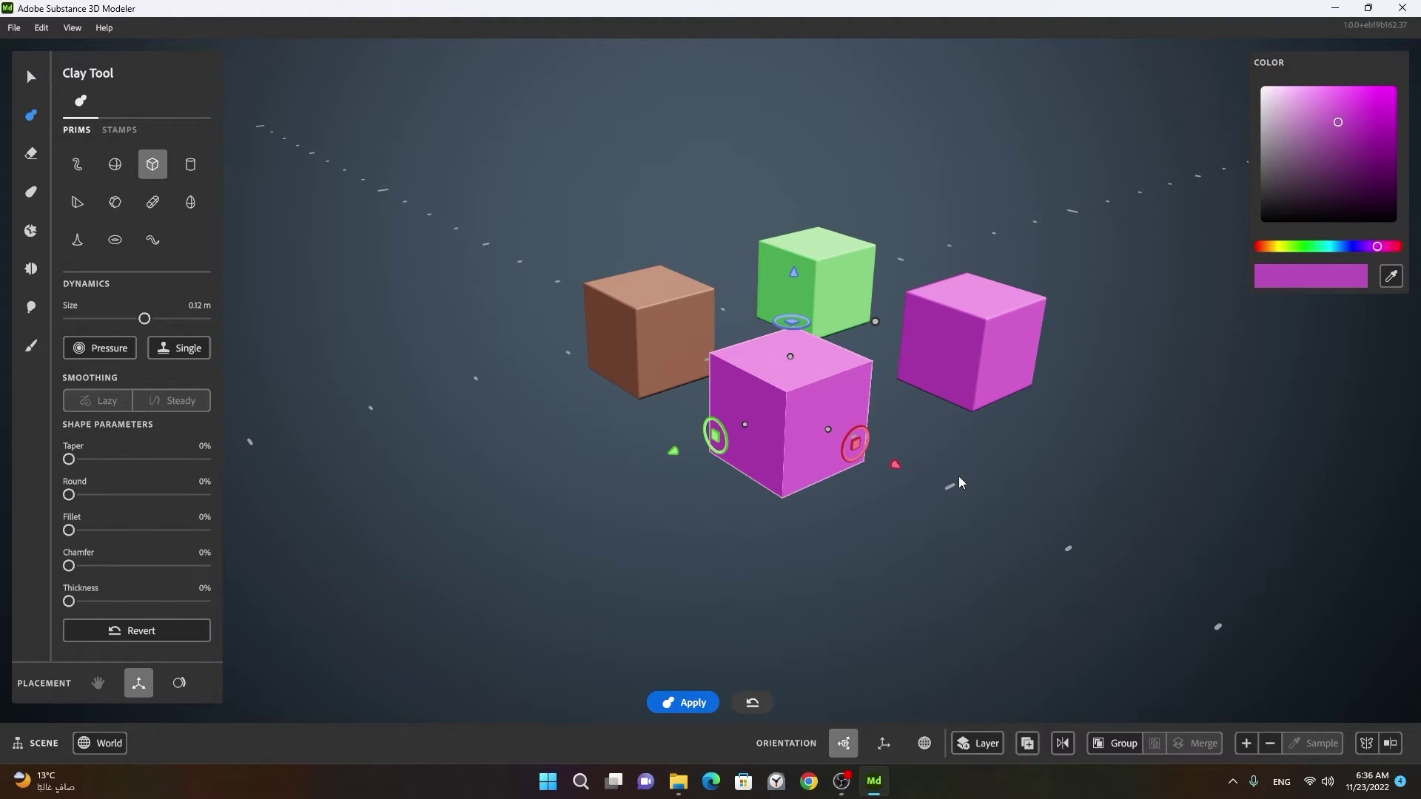
Save the scene as a Modeler Scene via File > Save As into the Saves folder
middle_click(959, 482)
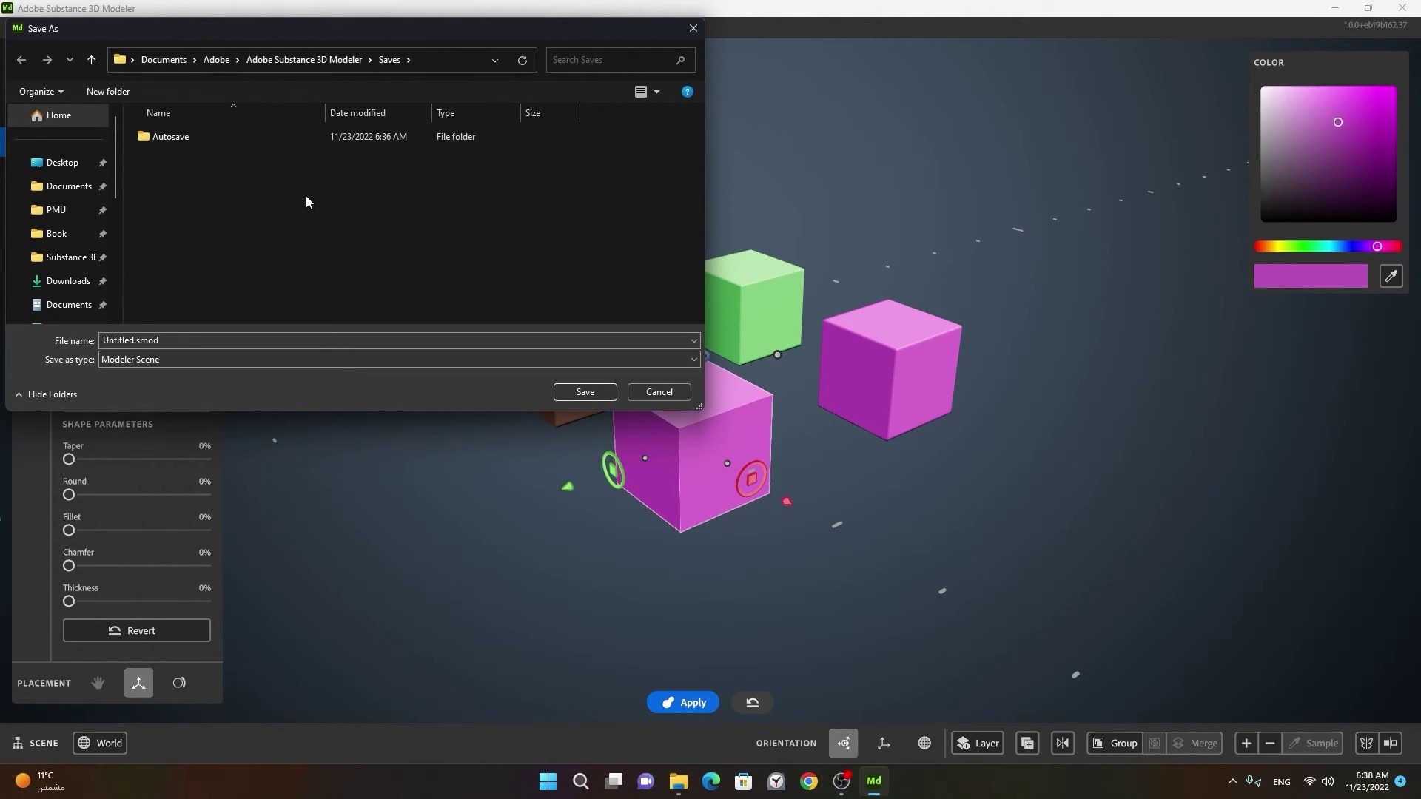
double_click(211, 137)
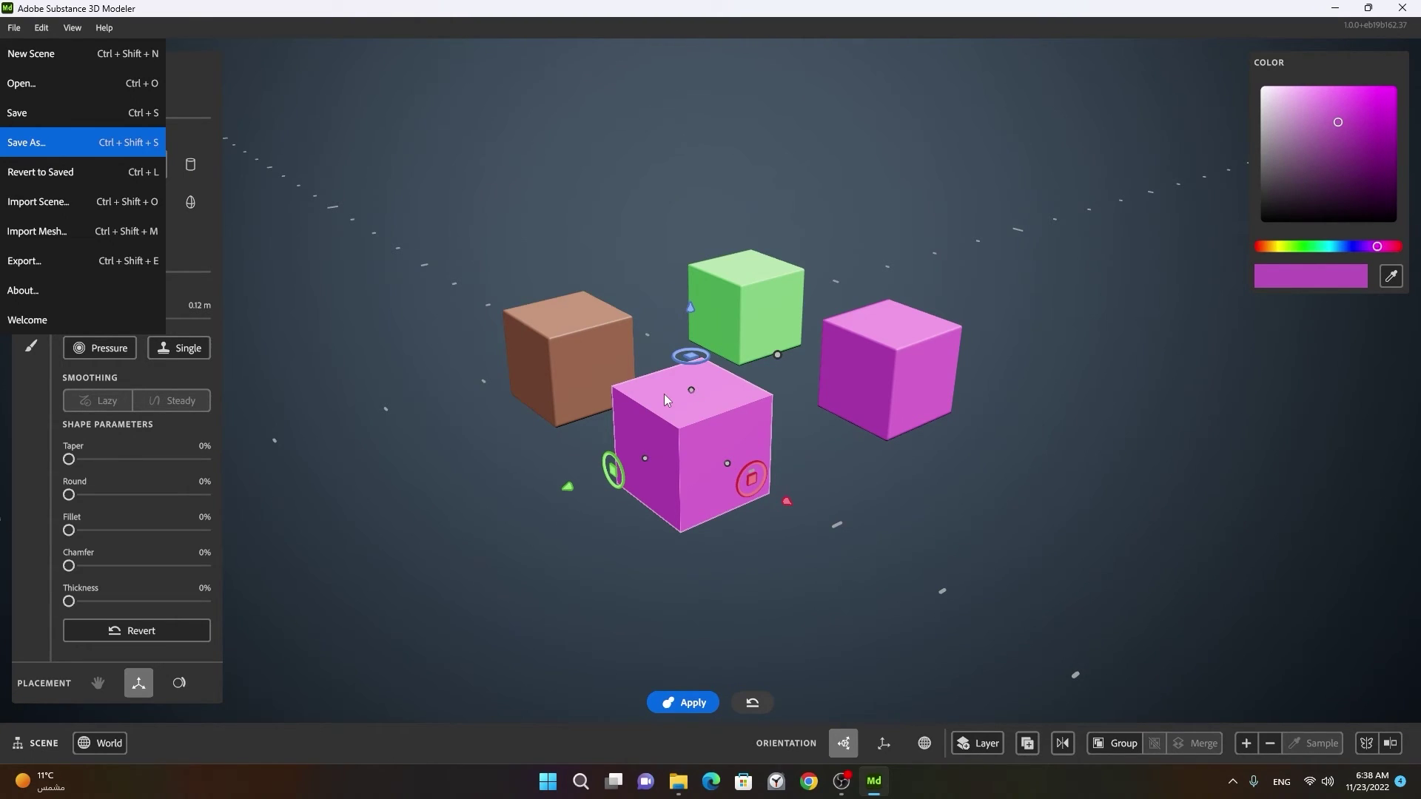
click(627, 382)
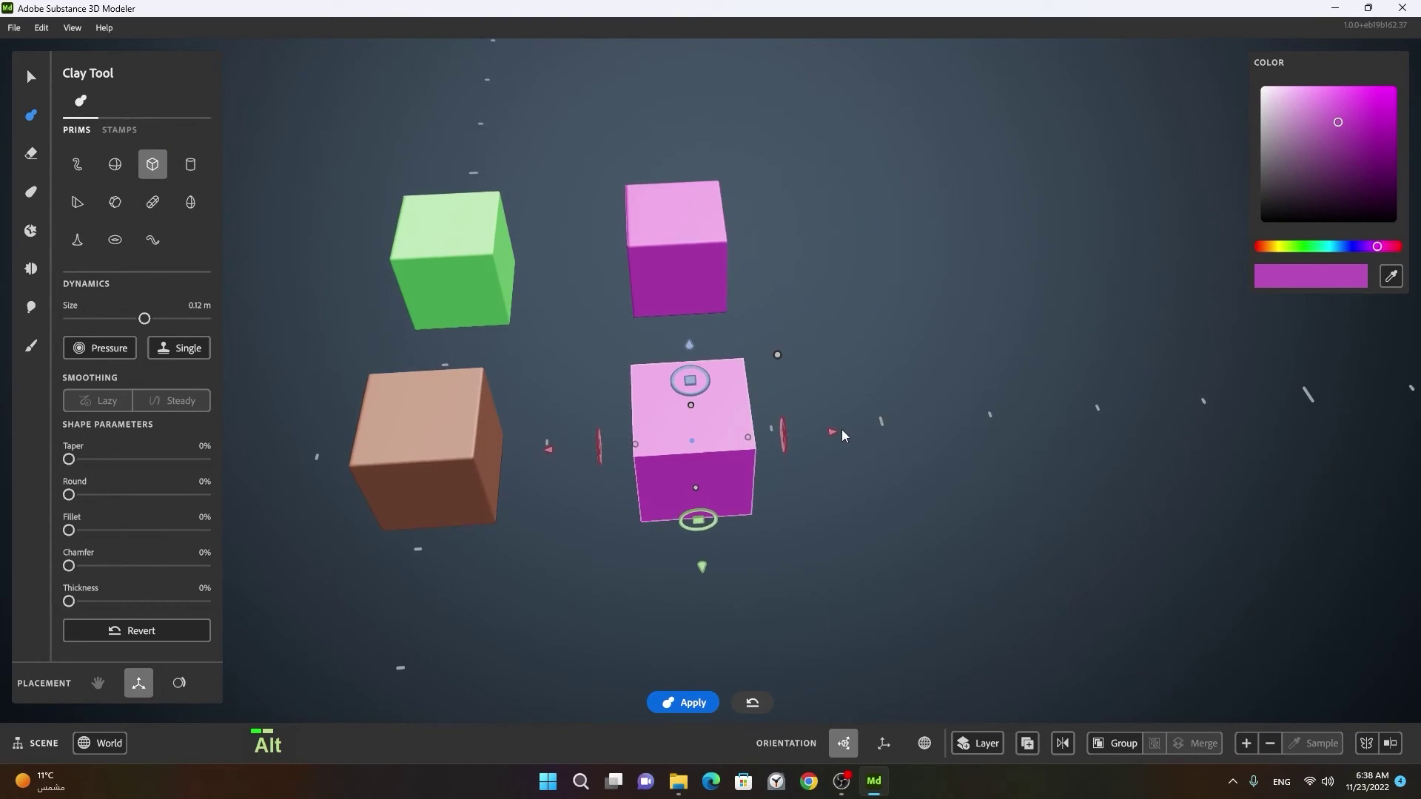
middle_click(611, 450)
scroll(up, 3)
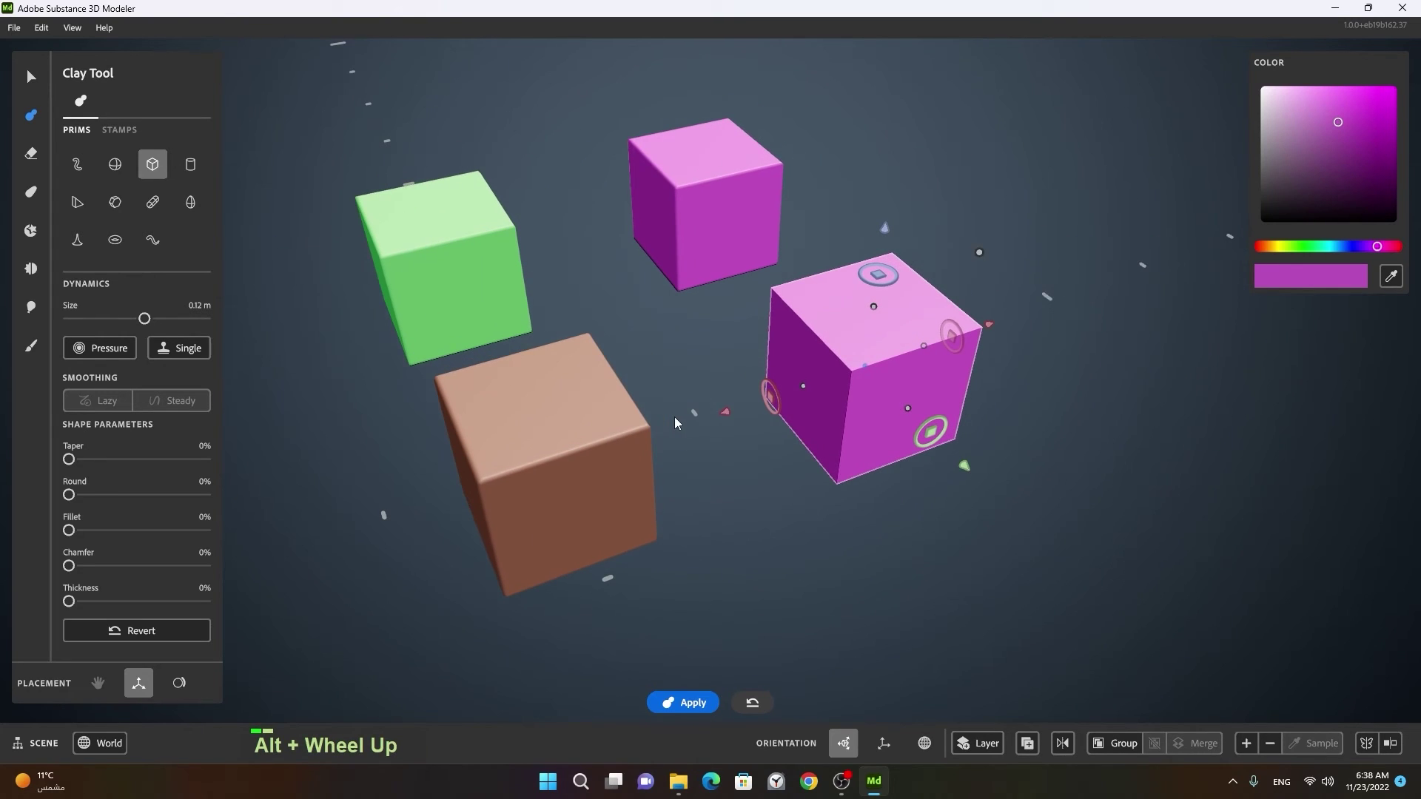
right_click(682, 432)
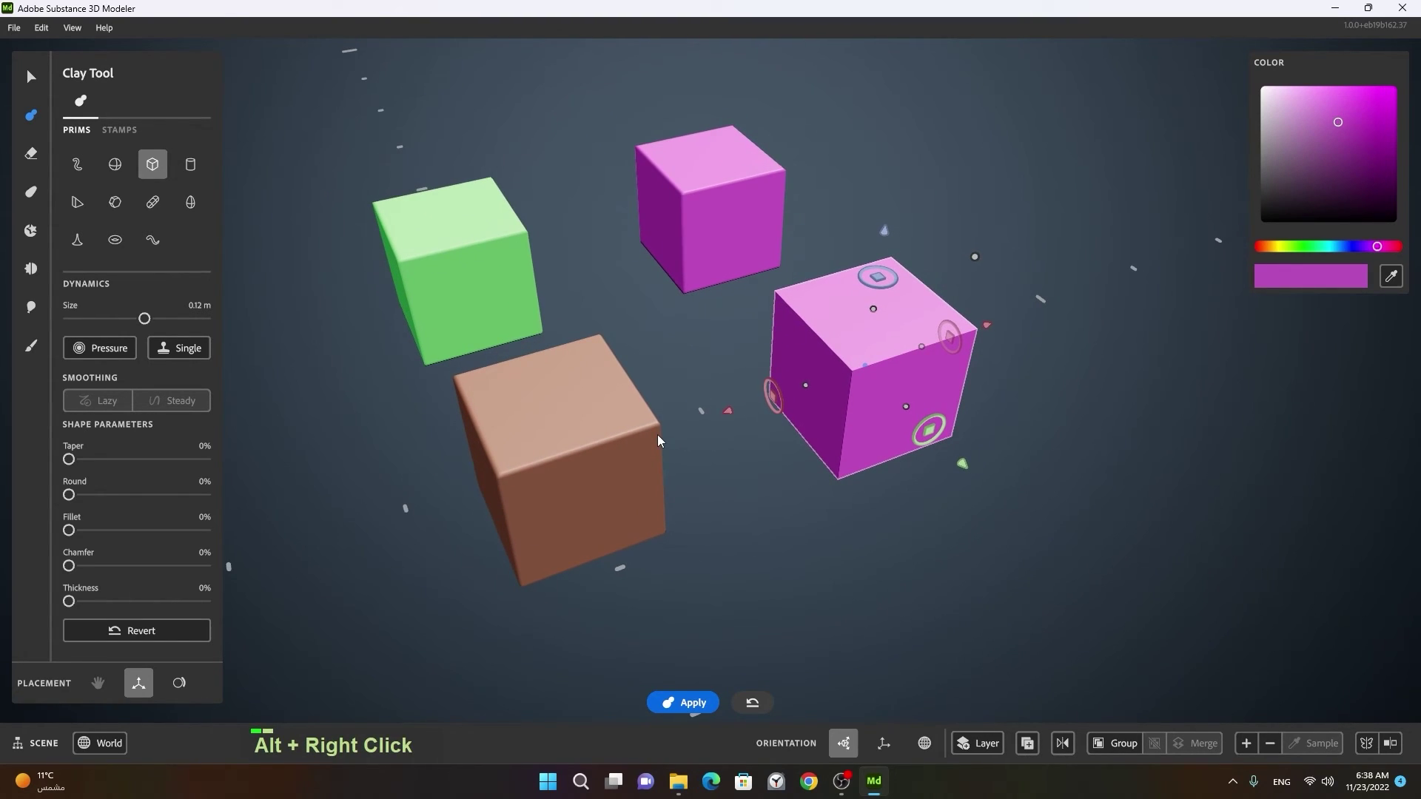
click(615, 464)
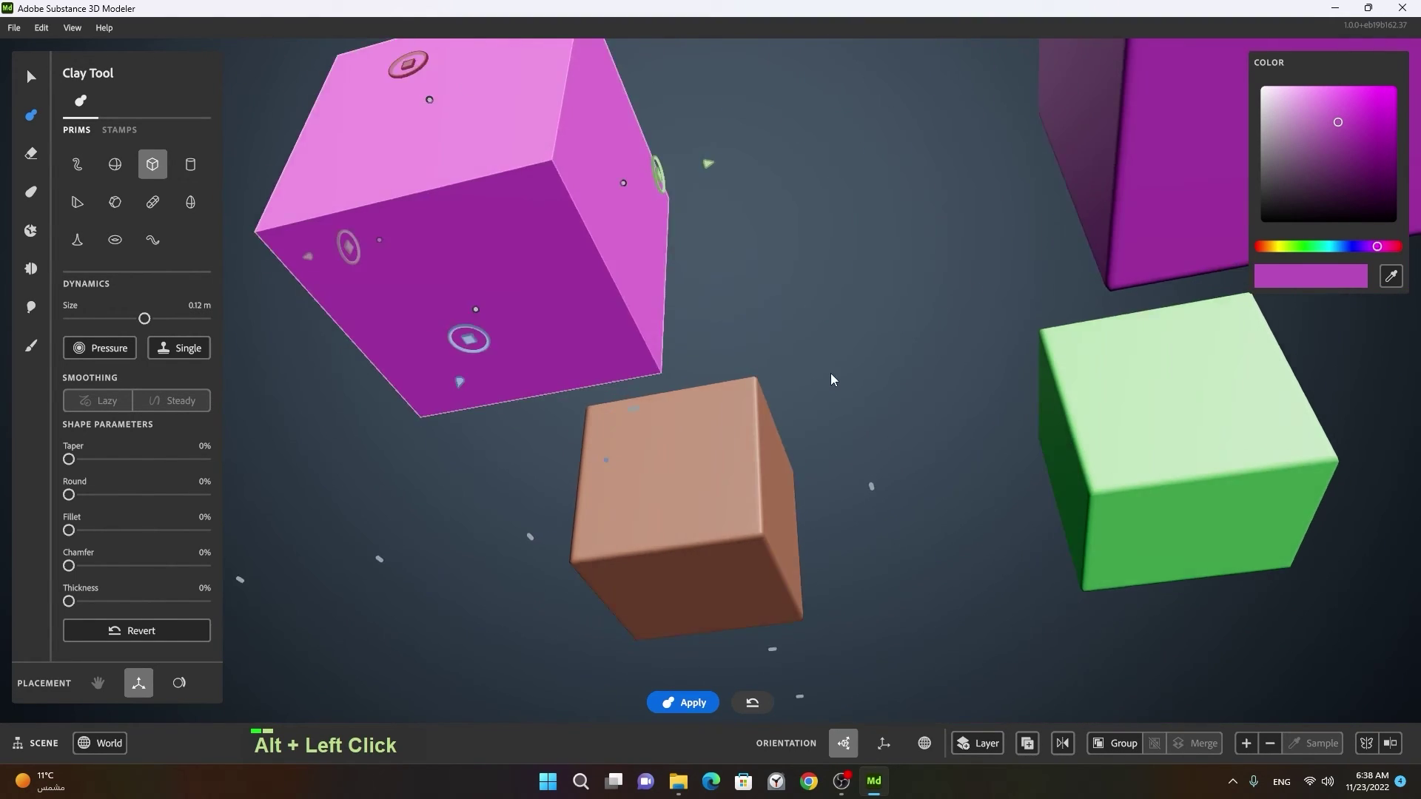
right_click(1040, 392)
Play the Adobe Substance 3D Modeler Full Course video and subscribe to its channel
click(836, 433)
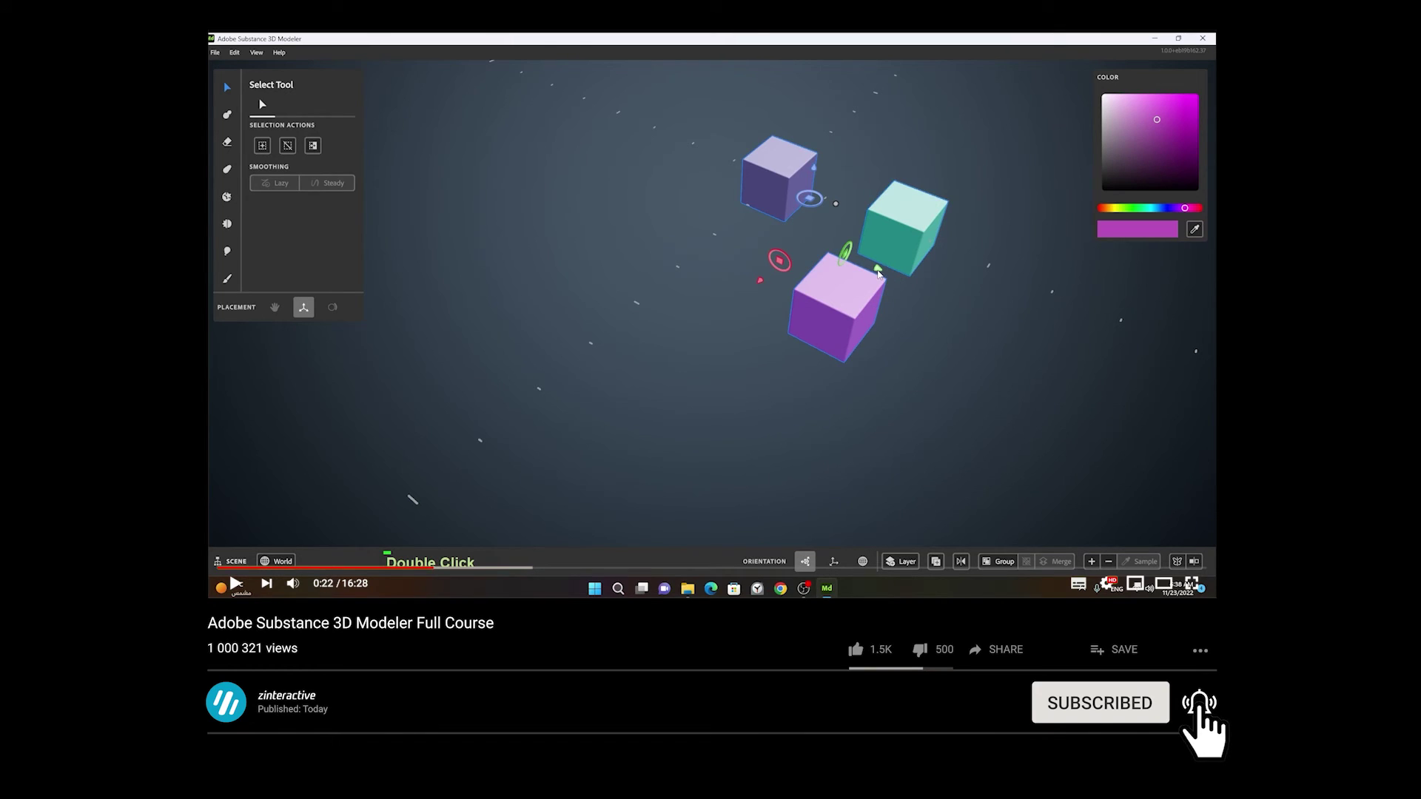
Apply another pink cube and start a stretched pink block at the front left of the group
double_click(811, 285)
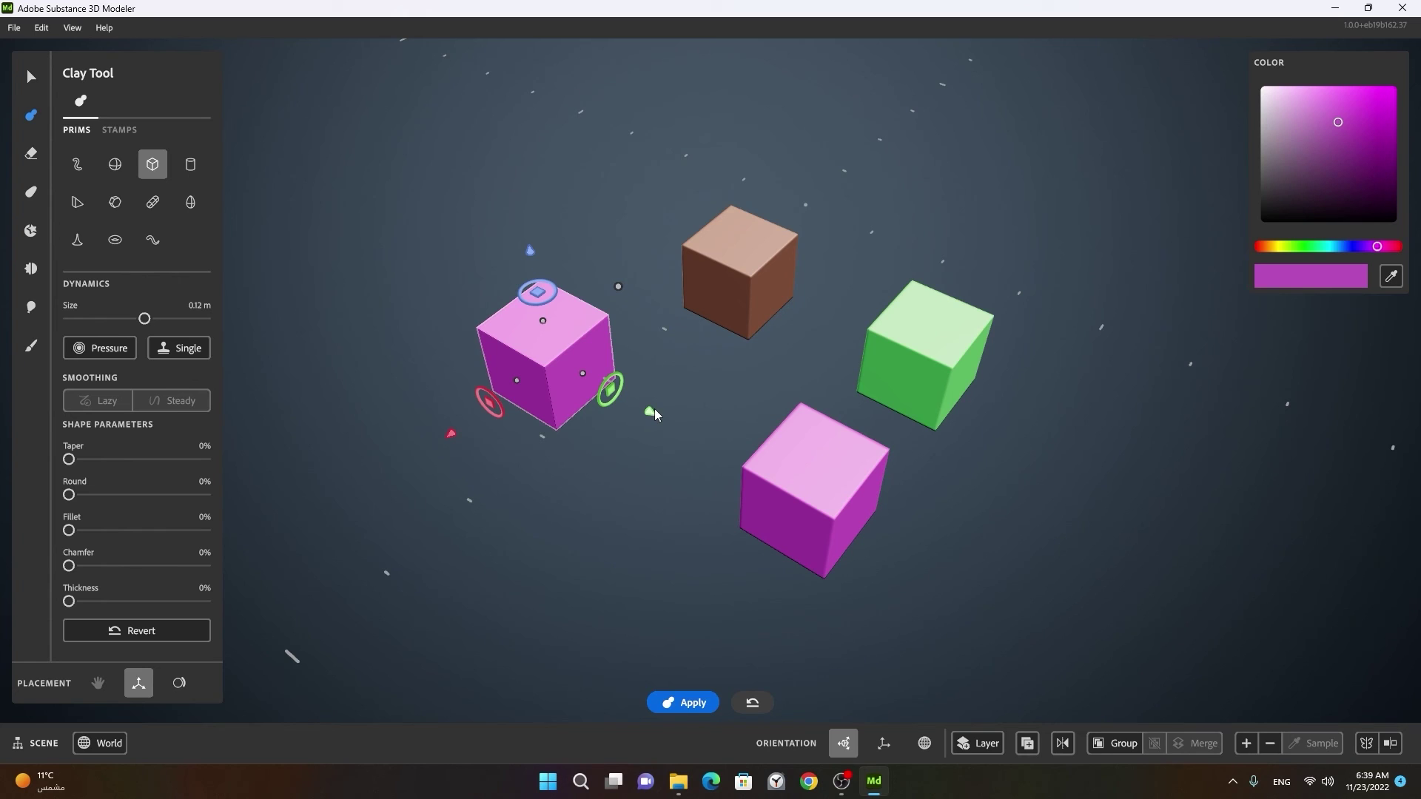
key(space)
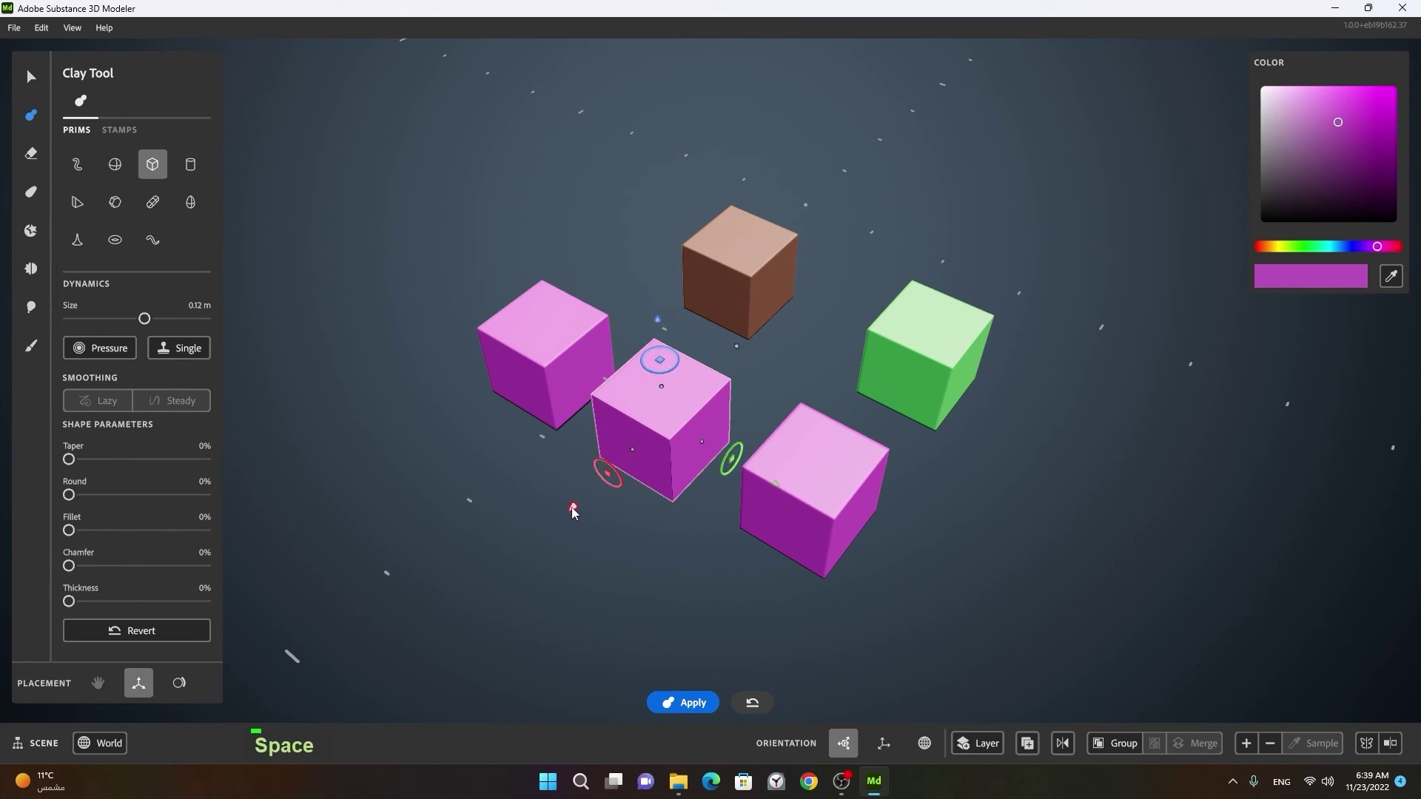